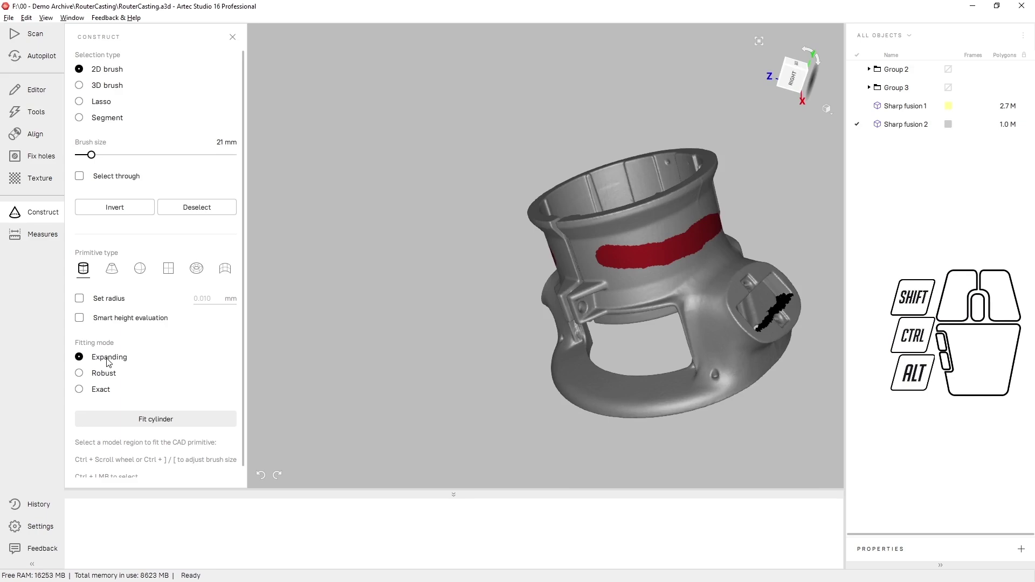
Fit Cylinder 1 to the painted barrel region and turn the model toward a side boss.
{"action": "left_click", "coordinate": [141, 421]}
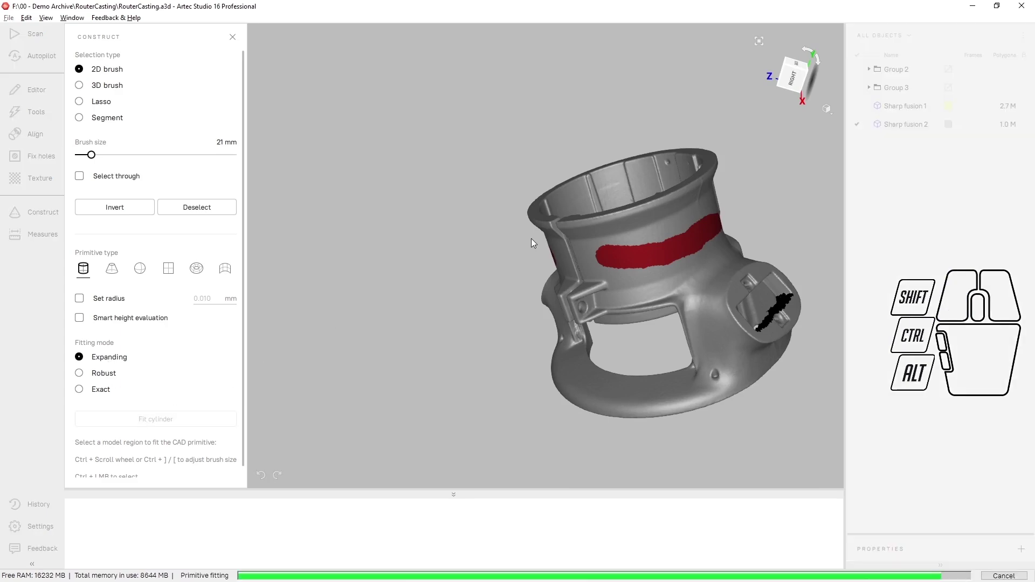
{"action": "left_click_drag", "start_coordinate": [414, 284], "coordinate": [580, 225]}
{"action": "scroll", "scroll_direction": "down", "scroll_amount": 3}
{"action": "left_click_drag", "start_coordinate": [579, 234], "coordinate": [740, 243]}
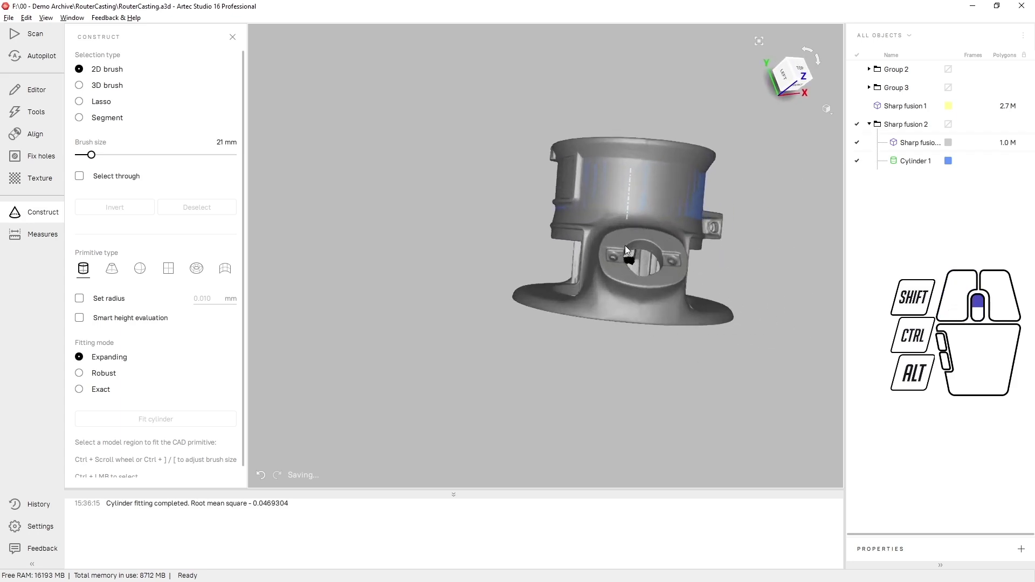
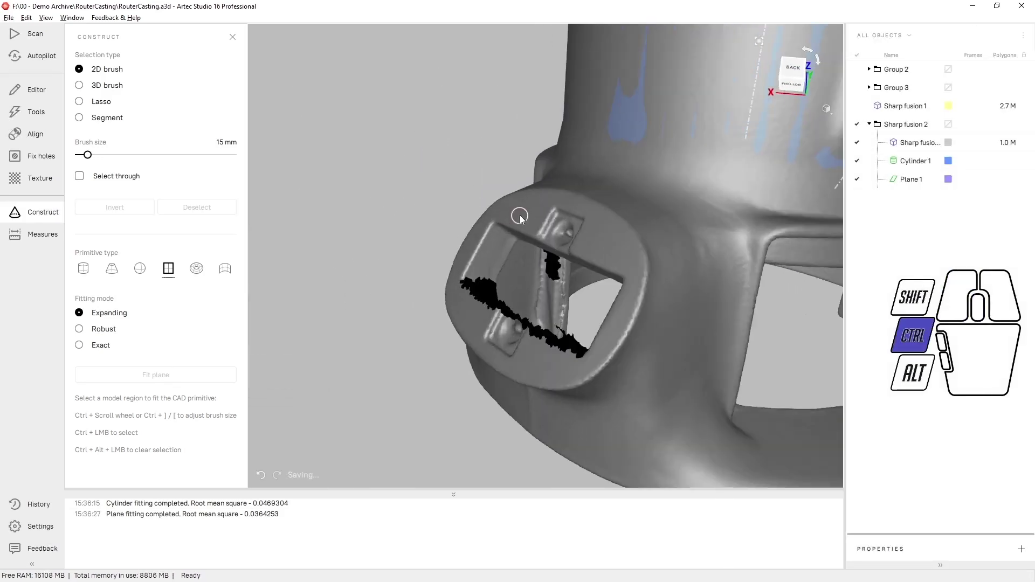
Mark one side boss's flat face and fit Plane 1 to it.
{"action": "left_click", "coordinate": [530, 215]}
{"action": "left_click_drag", "start_coordinate": [594, 238], "coordinate": [609, 248]}
{"action": "left_click", "coordinate": [534, 367]}
{"action": "left_click", "coordinate": [466, 315]}
Fit Plane 2 to the other side boss face and look down into the top opening.
{"action": "left_click", "coordinate": [157, 379]}
{"action": "scroll", "scroll_direction": "up", "scroll_amount": 3}
{"action": "scroll", "scroll_direction": "down", "scroll_amount": 3}
{"action": "left_click_drag", "start_coordinate": [693, 196], "coordinate": [646, 361]}
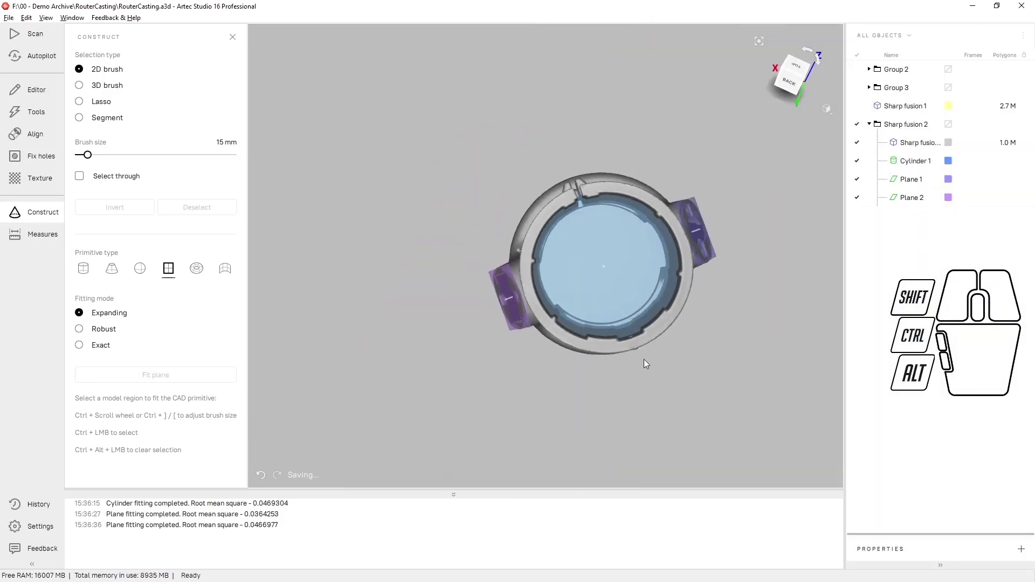
Switch plane fitting to Robust with a 10 mm brush and mark a stretch of the top rim.
{"action": "scroll", "scroll_direction": "up", "scroll_amount": 3}
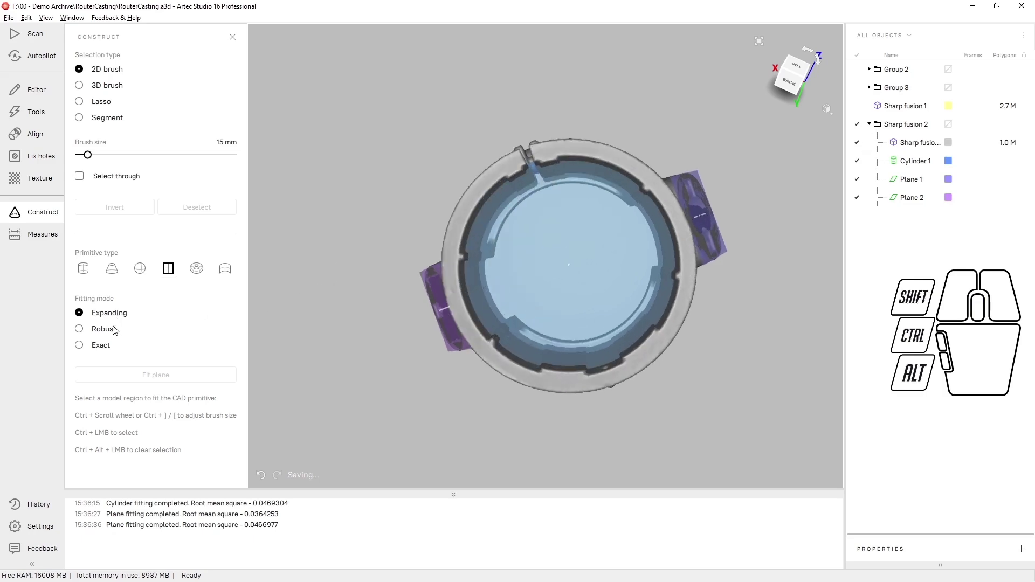
{"action": "left_click", "coordinate": [114, 330]}
{"action": "scroll", "scroll_direction": "up", "scroll_amount": 3}
{"action": "middle_click", "coordinate": [529, 180]}
{"action": "scroll", "scroll_direction": "up", "scroll_amount": 3}
{"action": "scroll", "scroll_direction": "down", "scroll_amount": 3}
{"action": "middle_click", "coordinate": [528, 171]}
{"action": "left_click_drag", "start_coordinate": [527, 171], "coordinate": [432, 351]}
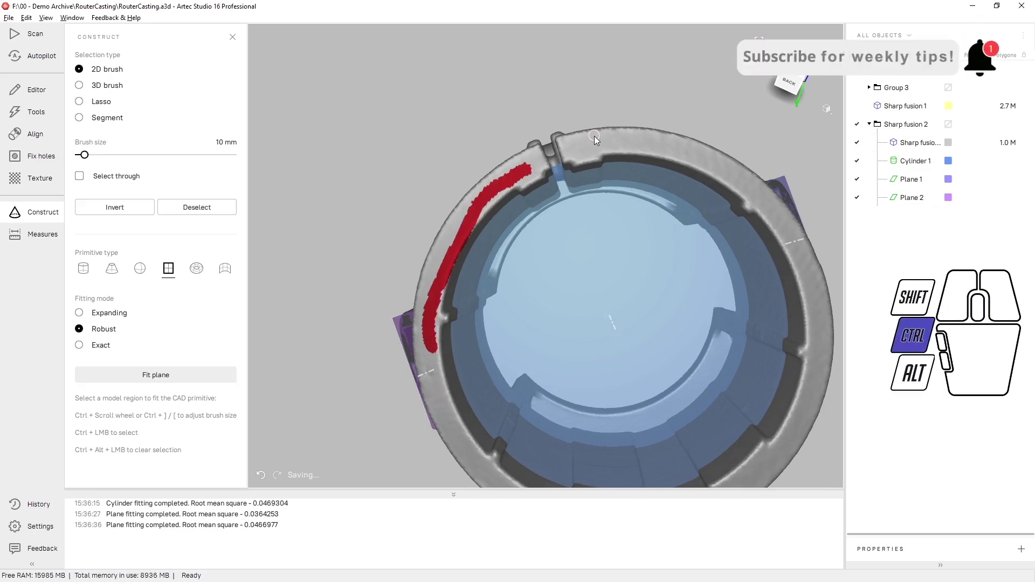
{"action": "left_click_drag", "start_coordinate": [595, 147], "coordinate": [764, 466]}
Mark the rest of the top rim and fit Plane 3 across it.
{"action": "scroll", "scroll_direction": "down", "scroll_amount": 3}
{"action": "scroll", "scroll_direction": "up", "scroll_amount": 3}
{"action": "scroll", "scroll_direction": "down", "scroll_amount": 3}
{"action": "middle_click", "coordinate": [626, 251]}
{"action": "left_click_drag", "start_coordinate": [622, 243], "coordinate": [344, 158]}
{"action": "left_click_drag", "start_coordinate": [339, 236], "coordinate": [389, 209]}
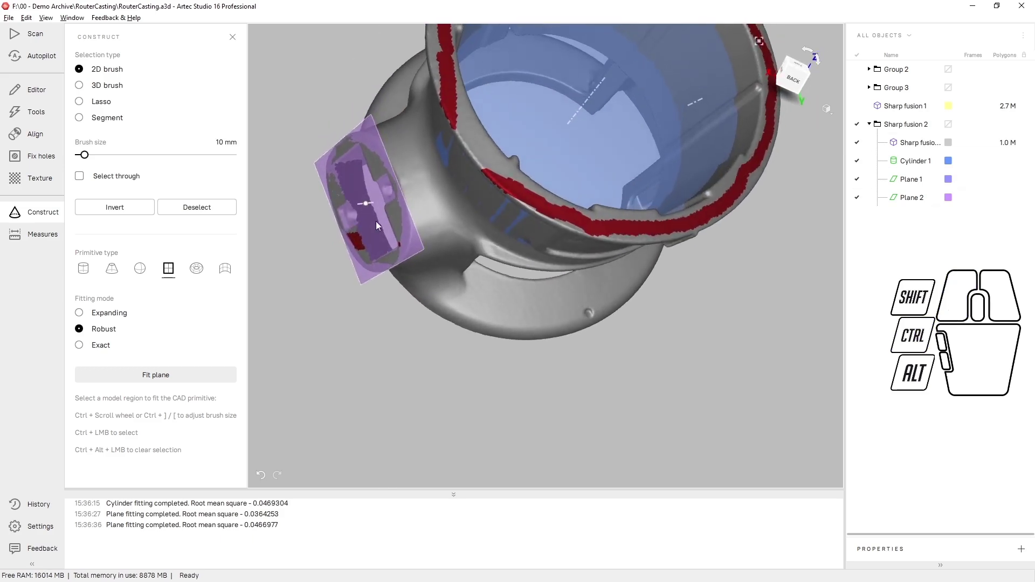
{"action": "left_click", "coordinate": [169, 383]}
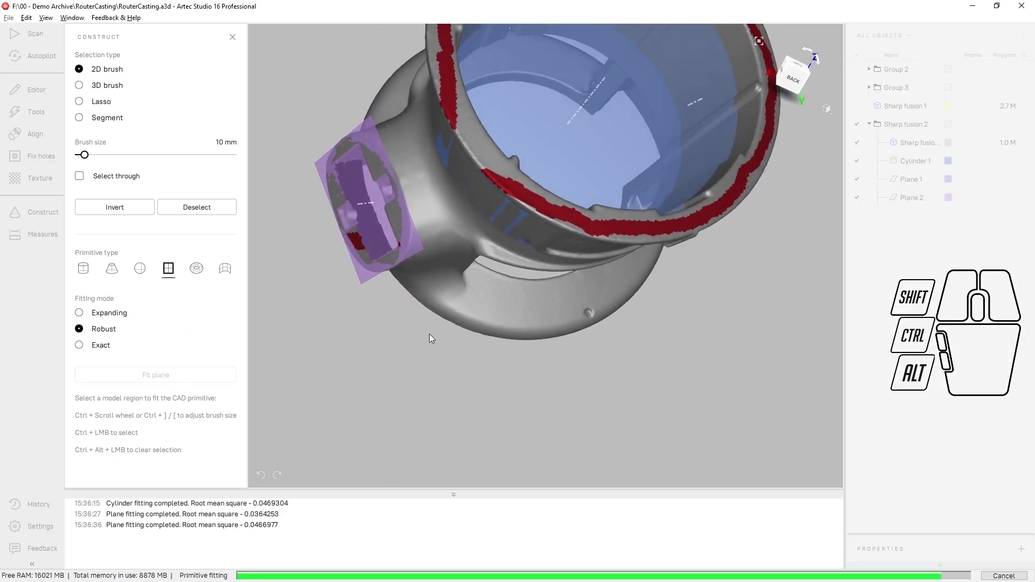
{"action": "scroll", "scroll_direction": "down", "scroll_amount": 3}
{"action": "middle_click", "coordinate": [589, 304]}
{"action": "left_click_drag", "start_coordinate": [609, 306], "coordinate": [578, 213]}
{"action": "middle_click", "coordinate": [634, 150]}
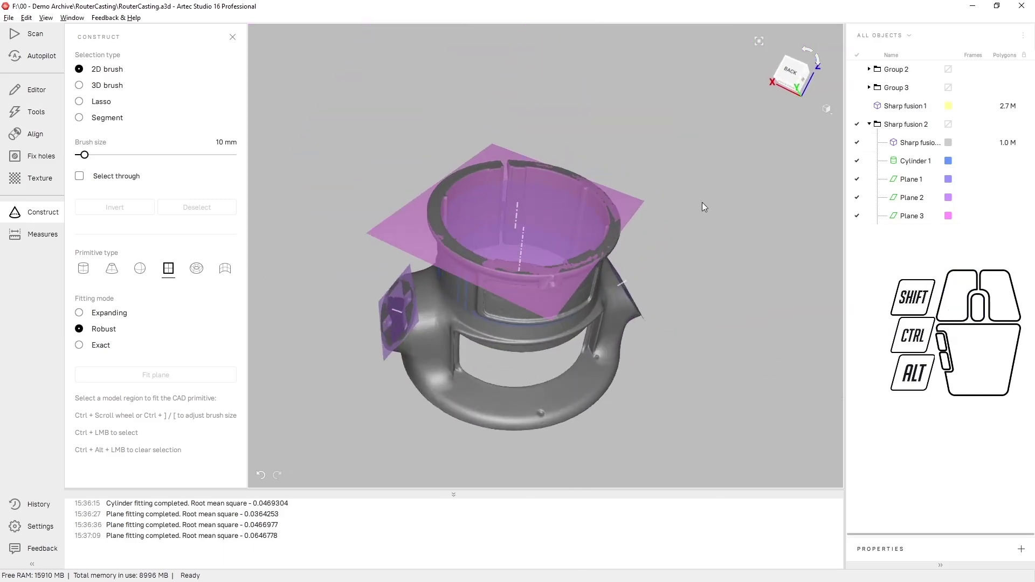
Hide the Sharp fusion 2 mesh so only Cylinder 1 and Planes 1–3 remain visible.
{"action": "left_click_drag", "start_coordinate": [689, 258], "coordinate": [647, 228]}
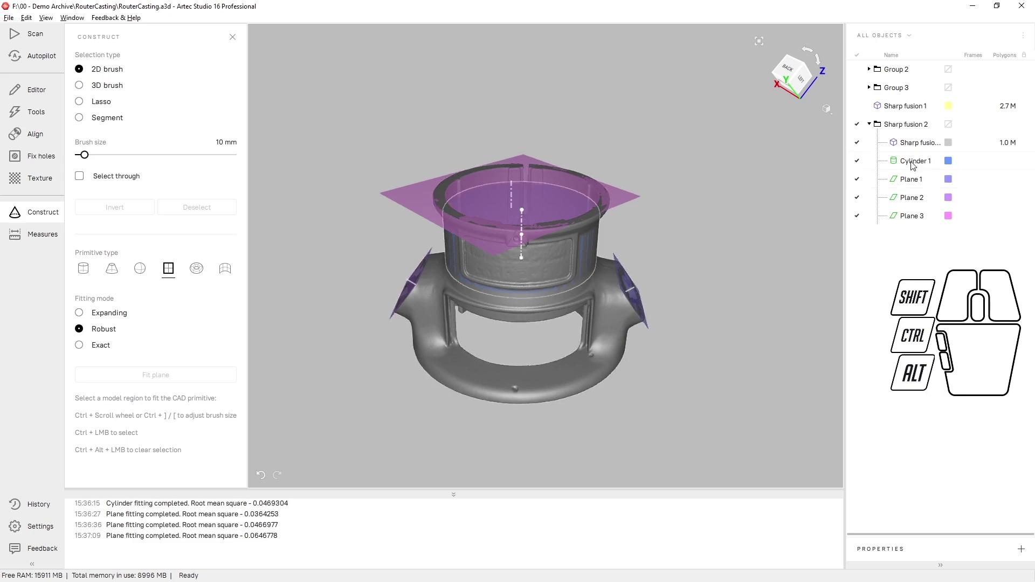
{"action": "left_click", "coordinate": [858, 142]}
{"action": "left_click_drag", "start_coordinate": [663, 233], "coordinate": [671, 235]}
{"action": "left_click", "coordinate": [9, 20]}
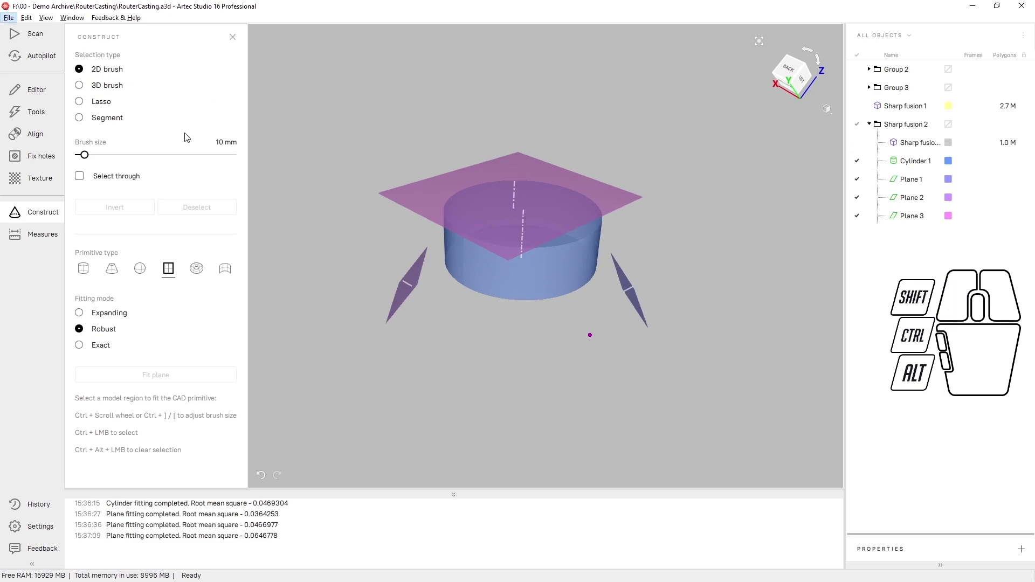
{"action": "left_click", "coordinate": [186, 138]}
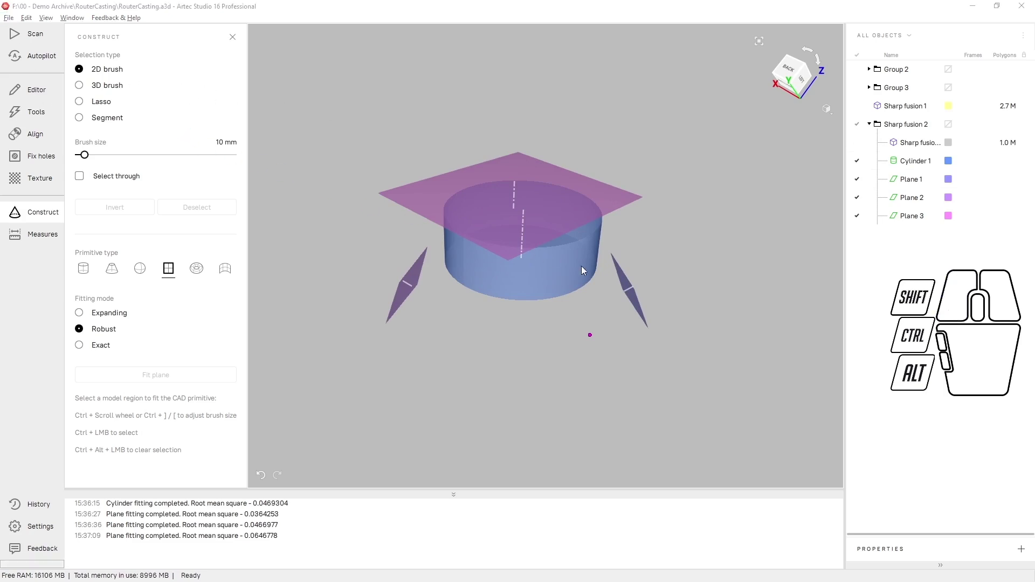
{"action": "left_click", "coordinate": [597, 290]}
{"action": "left_click", "coordinate": [559, 402]}
{"action": "left_click", "coordinate": [557, 392]}
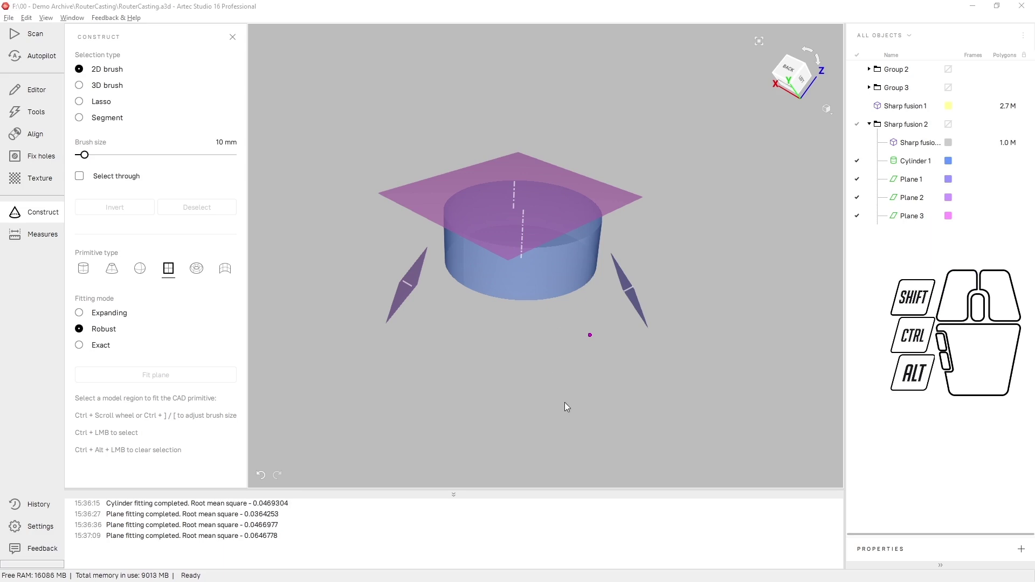